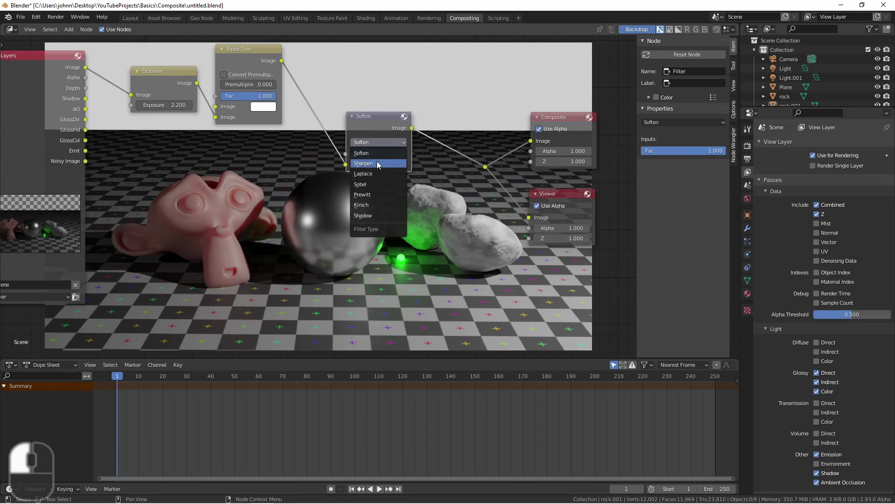
Step: Cycle the Filter node through Sharpen, Prewitt and two further filter types to compare results
click(375, 145)
click(381, 143)
click(387, 146)
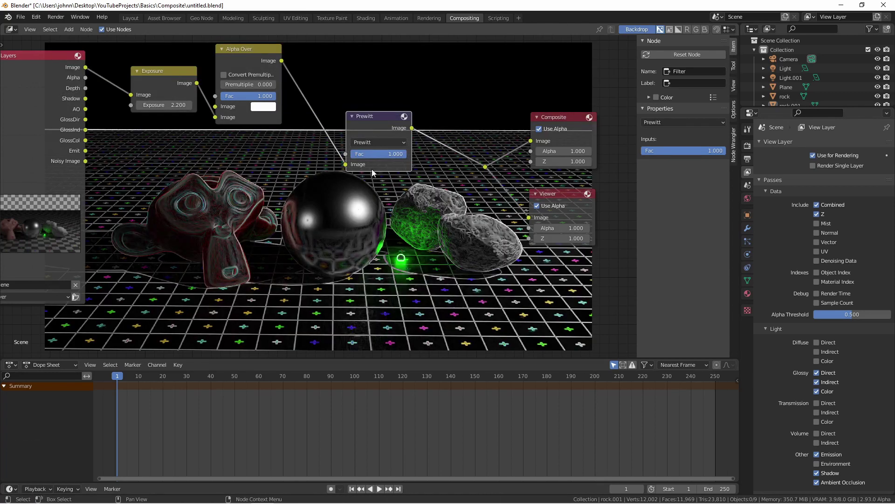
click(378, 145)
click(376, 145)
click(380, 144)
click(379, 124)
Step: Remove the Filter node and set the new Glare node to Ghosts, then Fog Glow
key(ctrl+x)
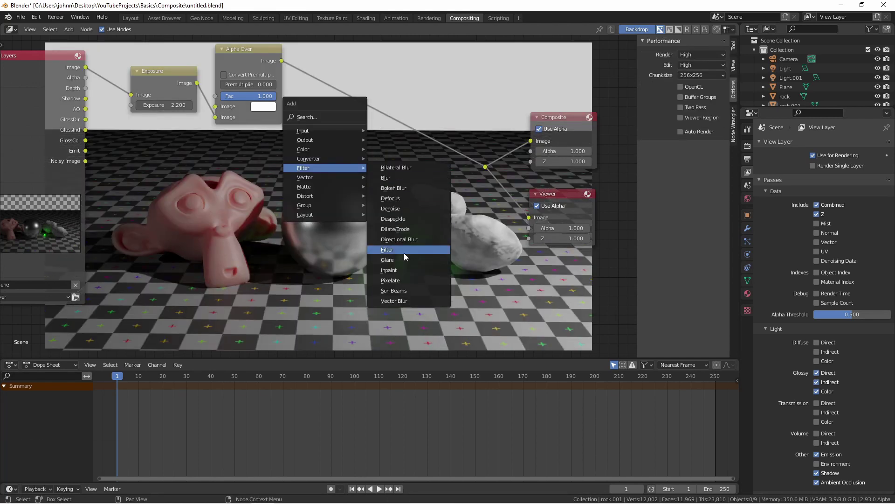
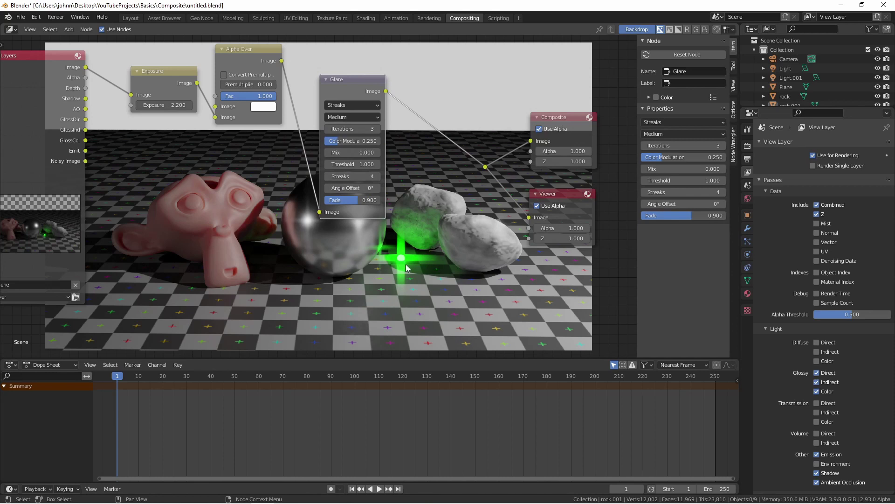
click(347, 109)
click(352, 121)
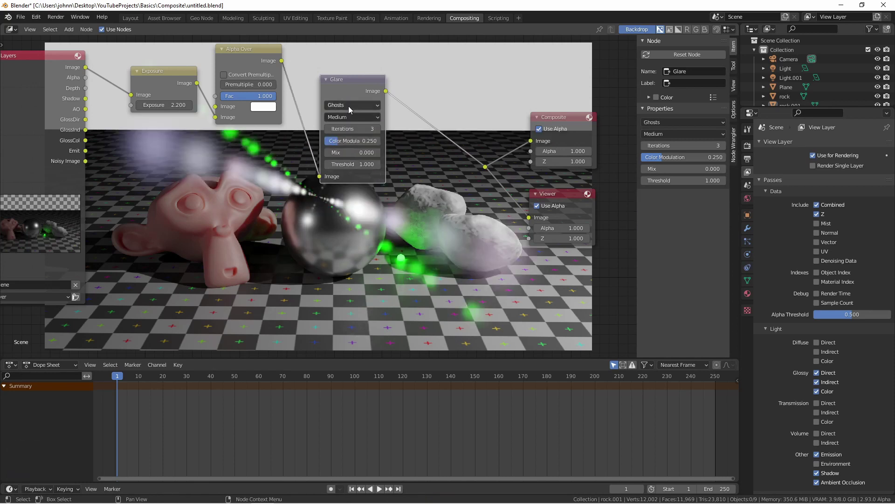
click(353, 110)
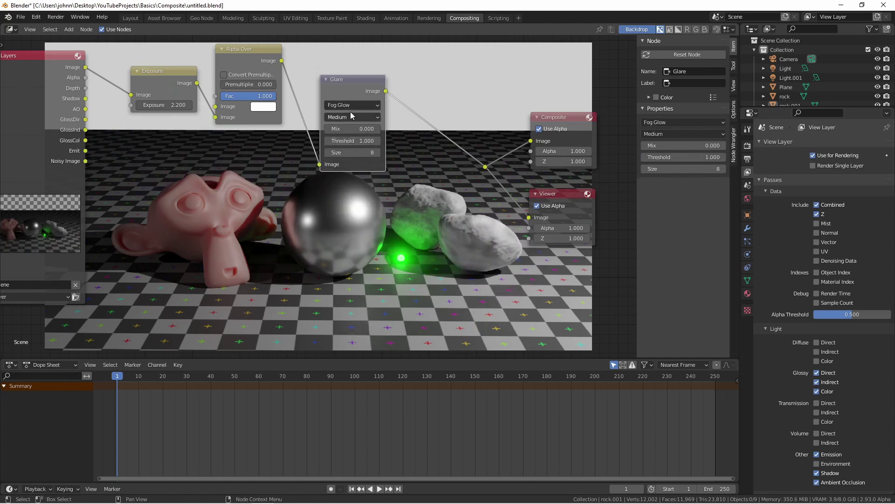